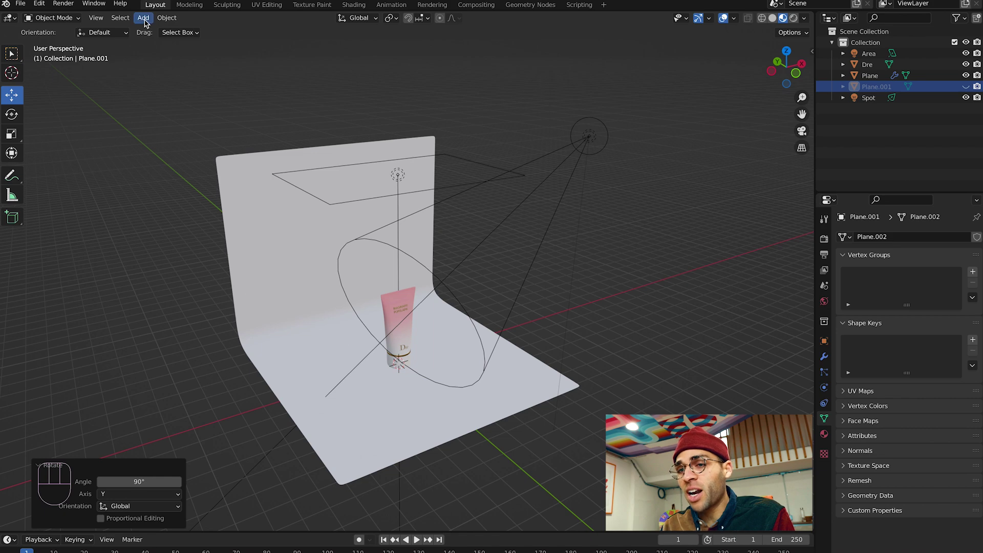
Step: Frame the backdrop and tube from a straight-on front view, ready to place a camera
left_click_drag(148, 22, 275, 126)
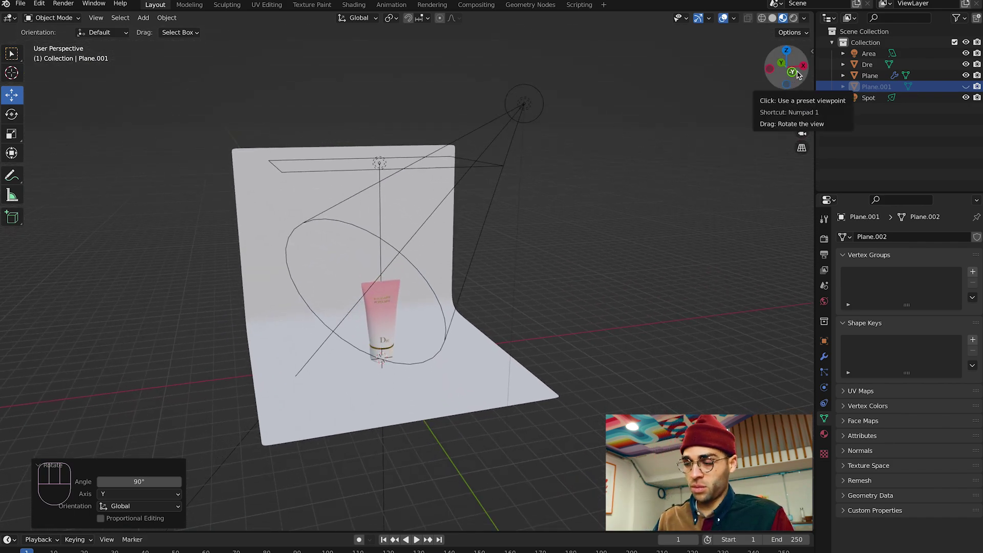
left_click(797, 74)
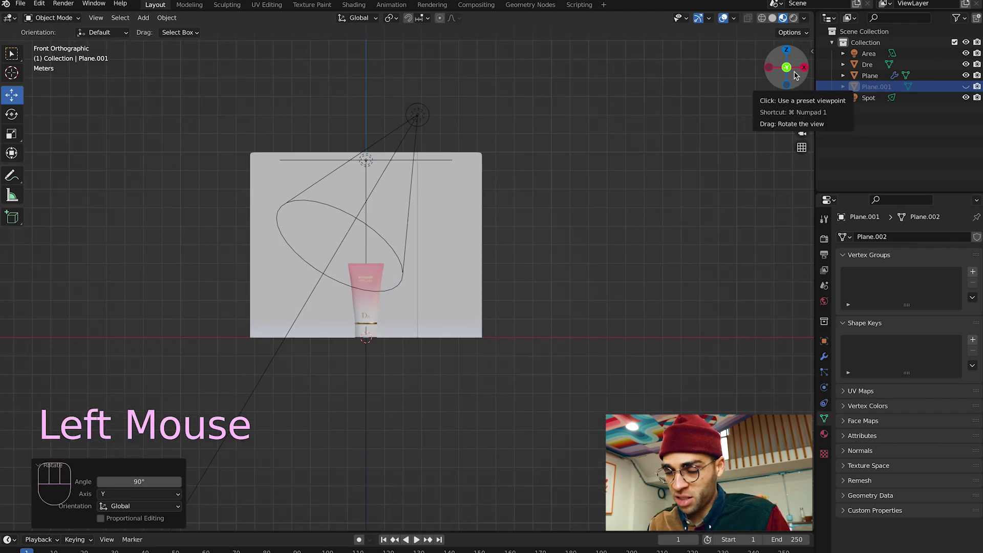
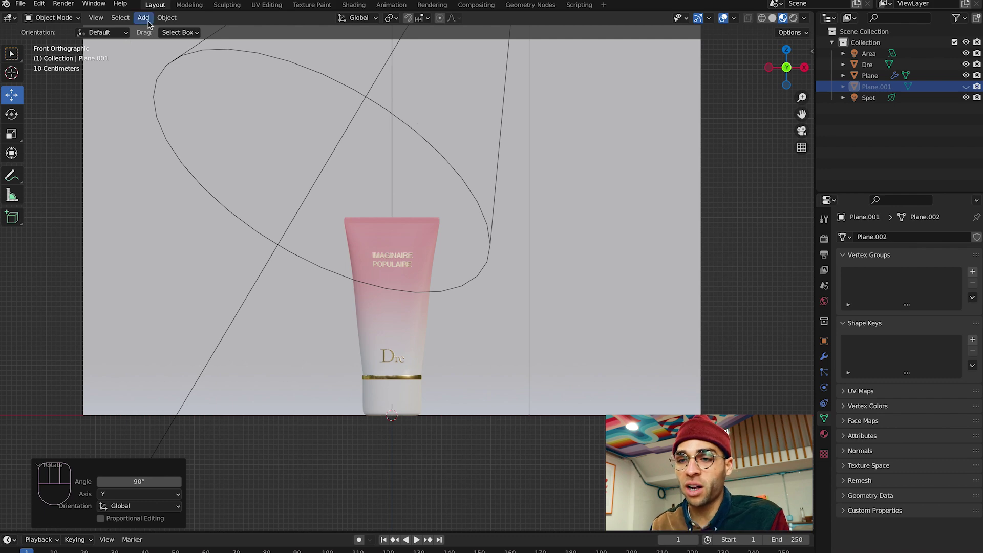
left_click_drag(147, 22, 185, 198)
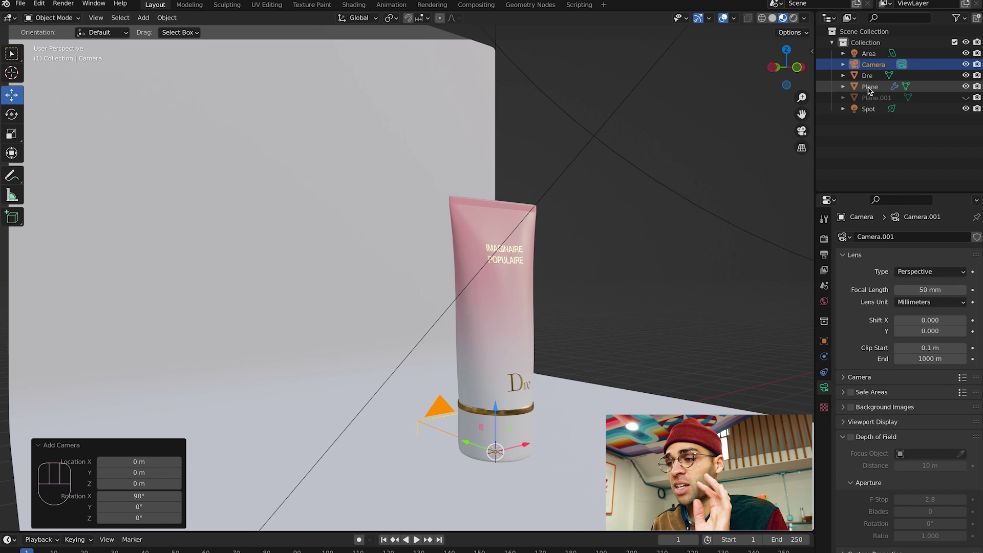
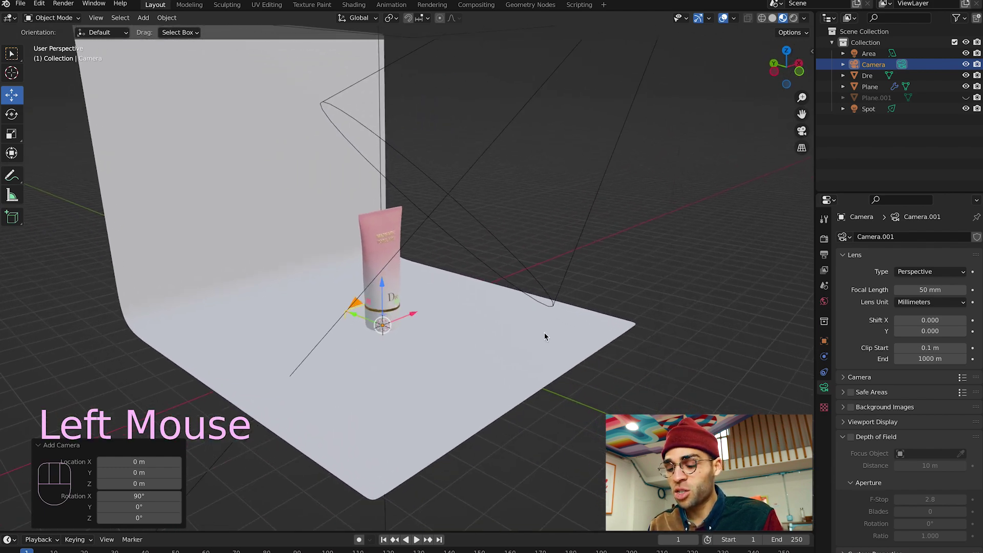
Step: Move the camera along global Y out in front of the backdrop, away from the tube
key("g")
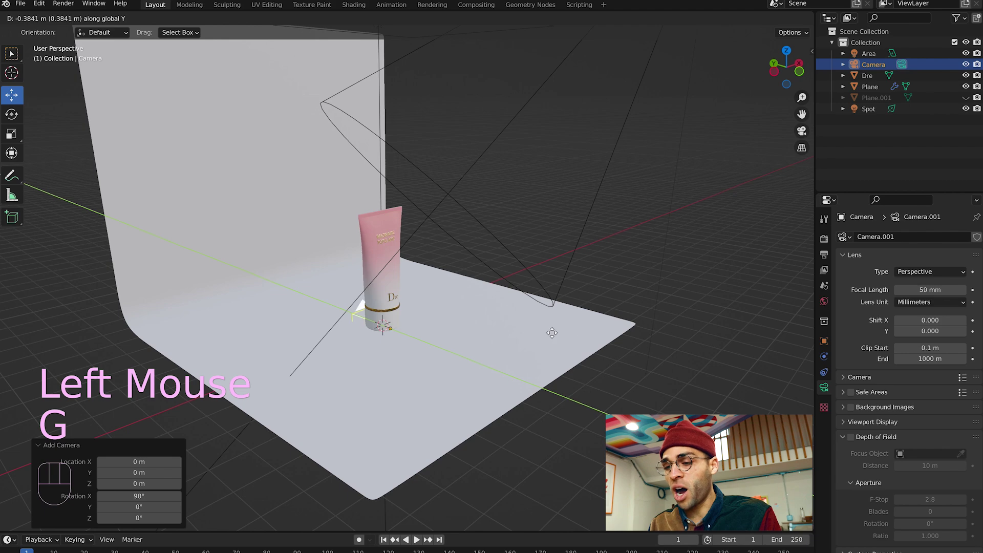
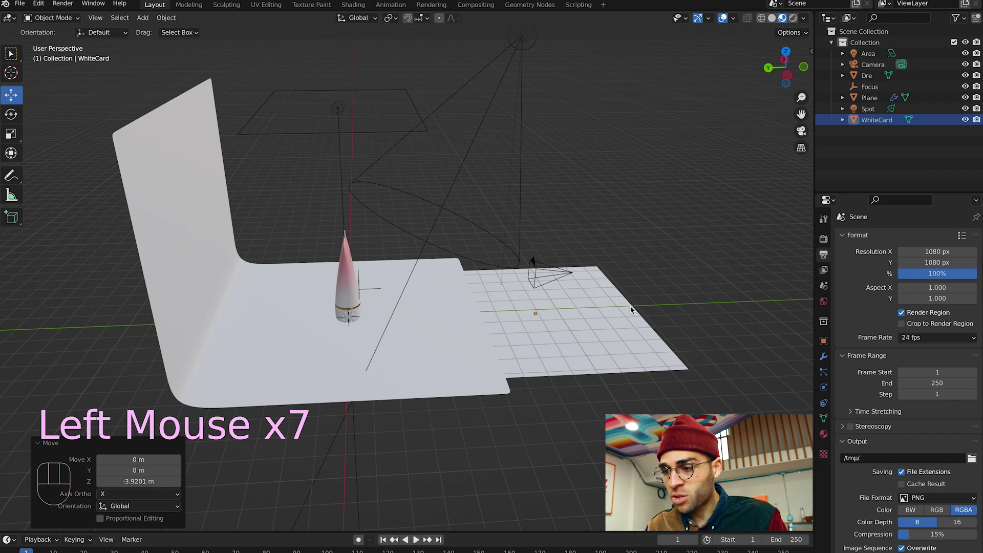
Step: Rotate the WhiteCard plane 90 degrees about X so it stands upright beside the tube
left_click(597, 313)
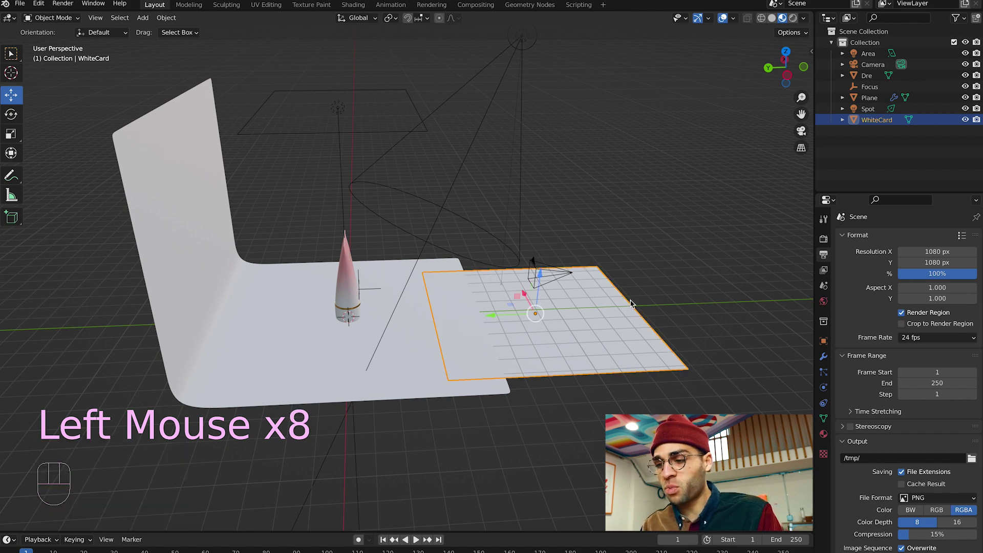
key("r")
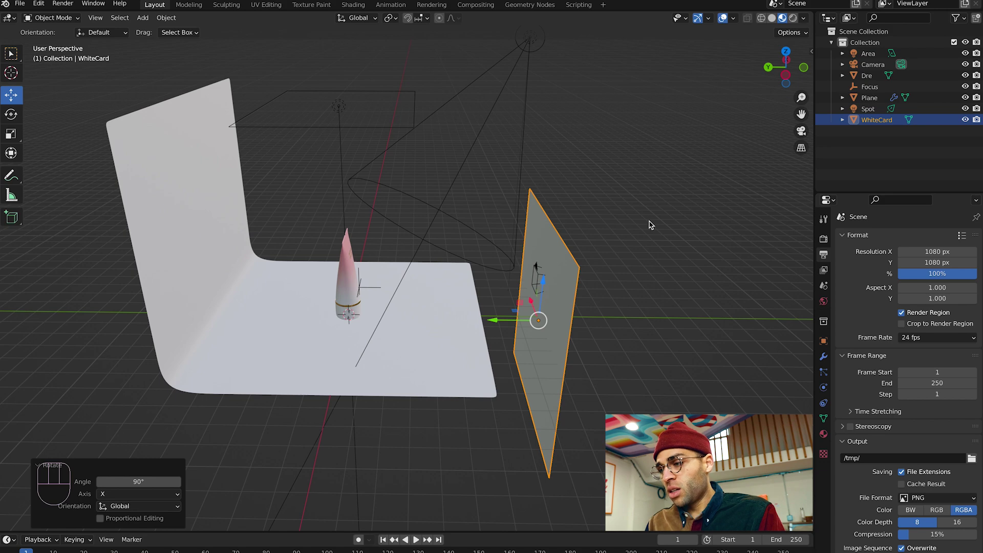
left_click(807, 137)
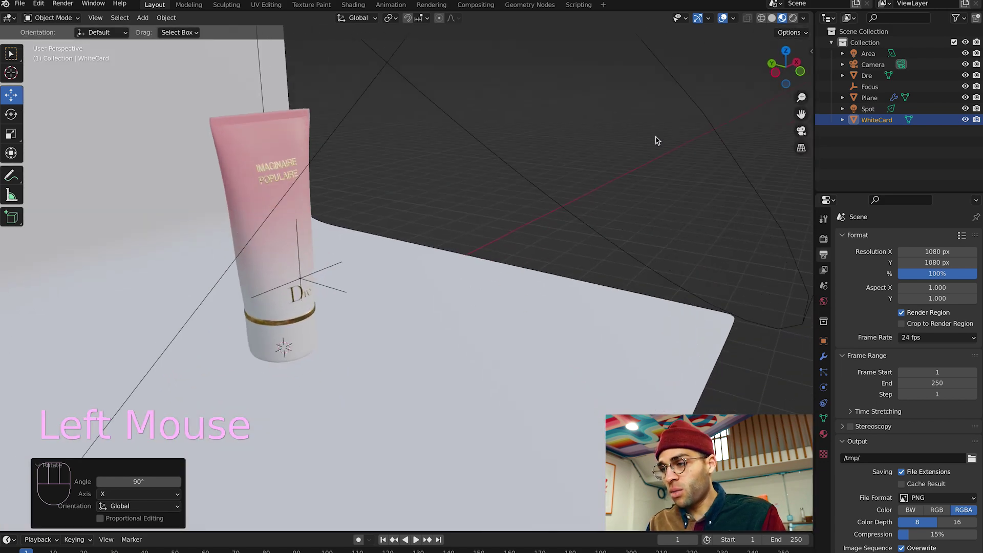
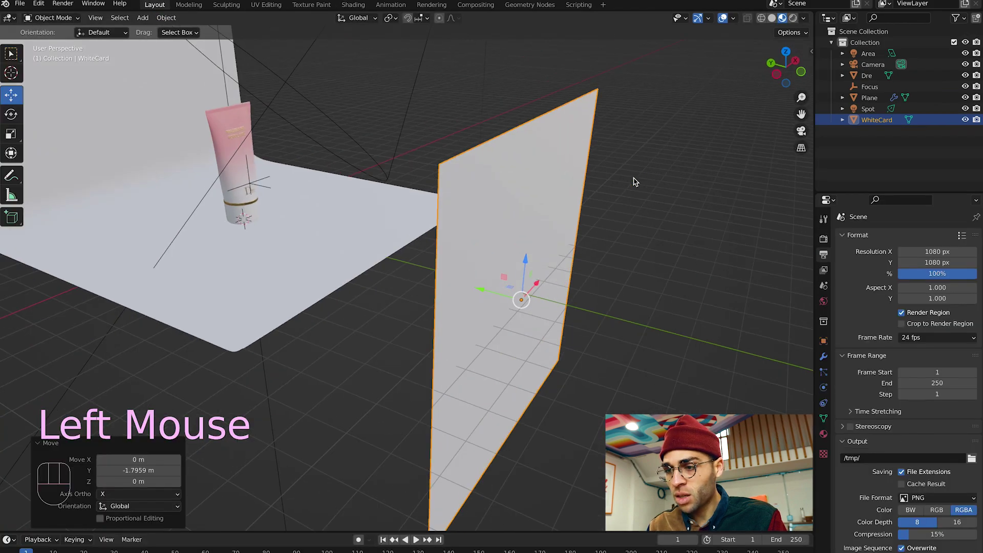
Step: Stretch the WhiteCard wider, shift it, and turn it to face the tube
key("s")
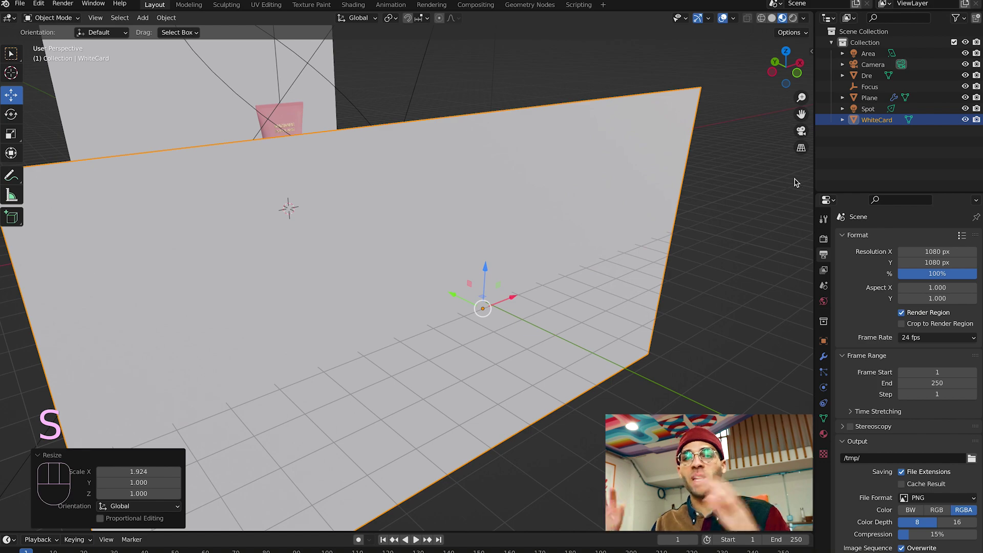
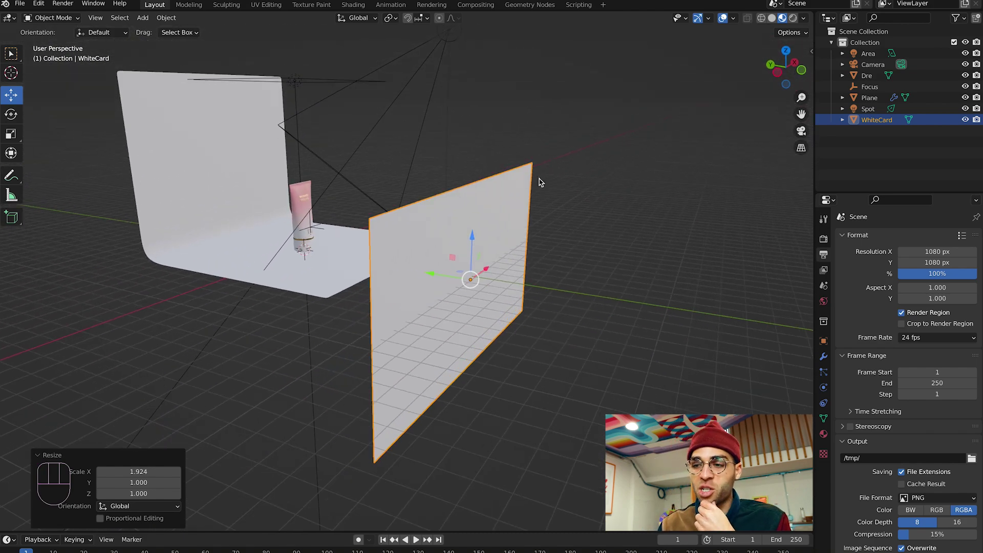
left_click_drag(476, 241, 483, 212)
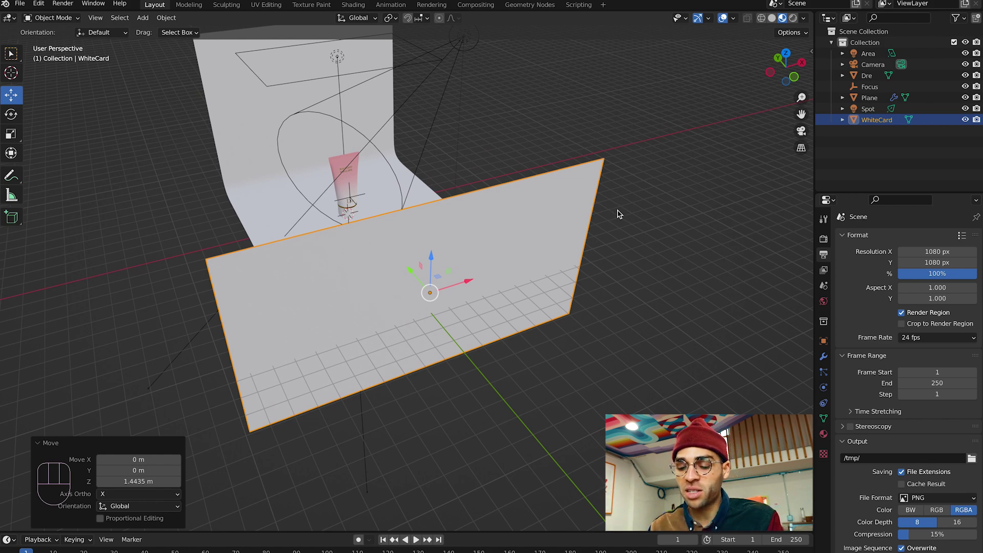
key("s")
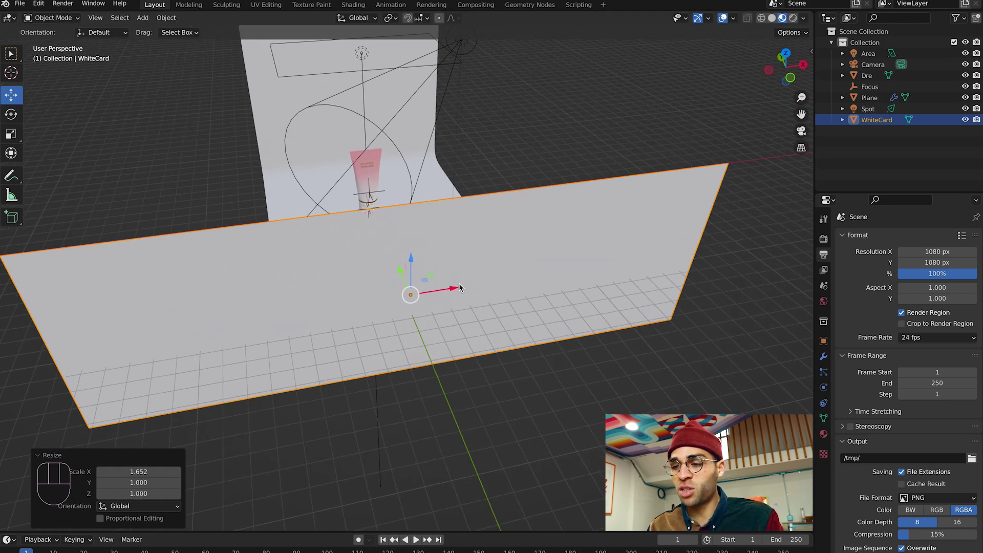
left_click_drag(461, 291, 554, 277)
key("r")
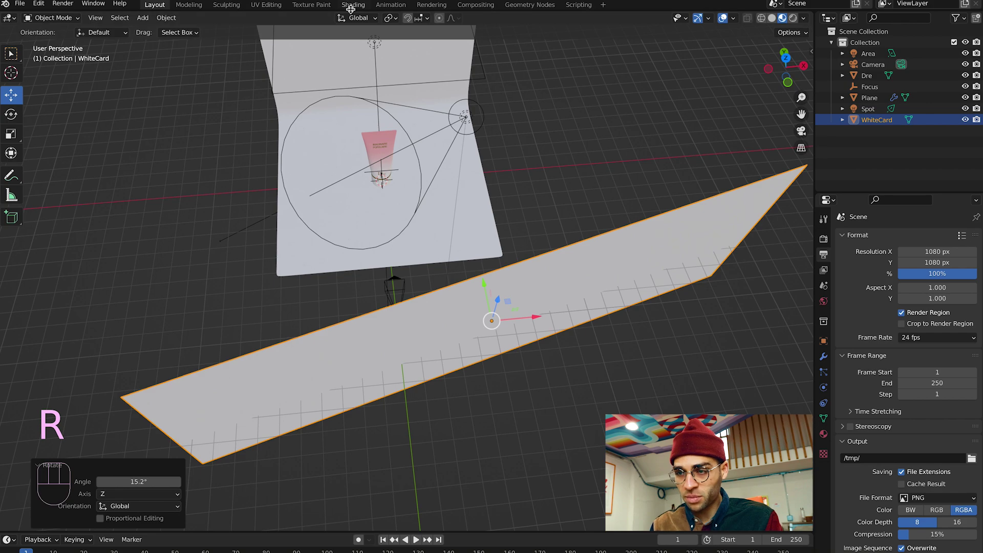
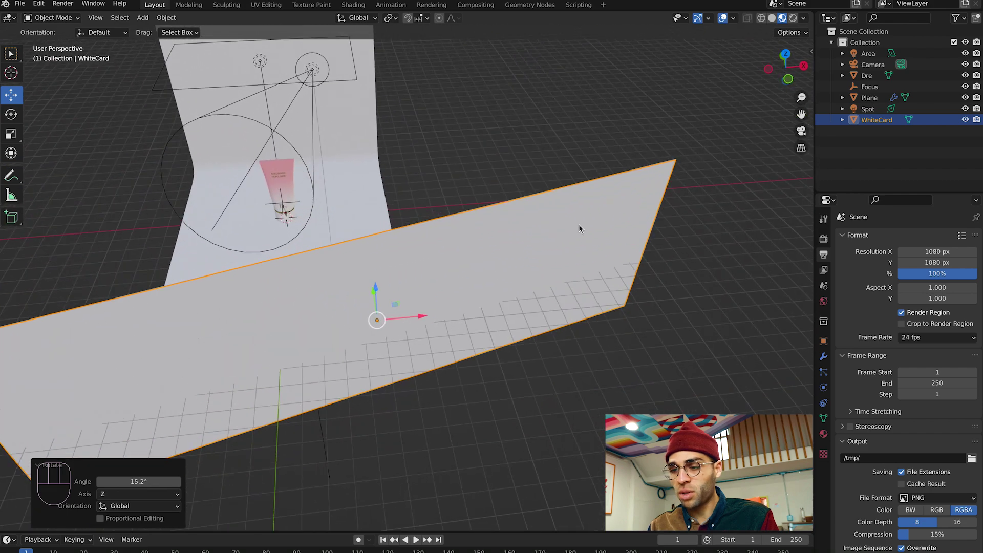
Step: Scale the WhiteCard narrower along global X
key("s")
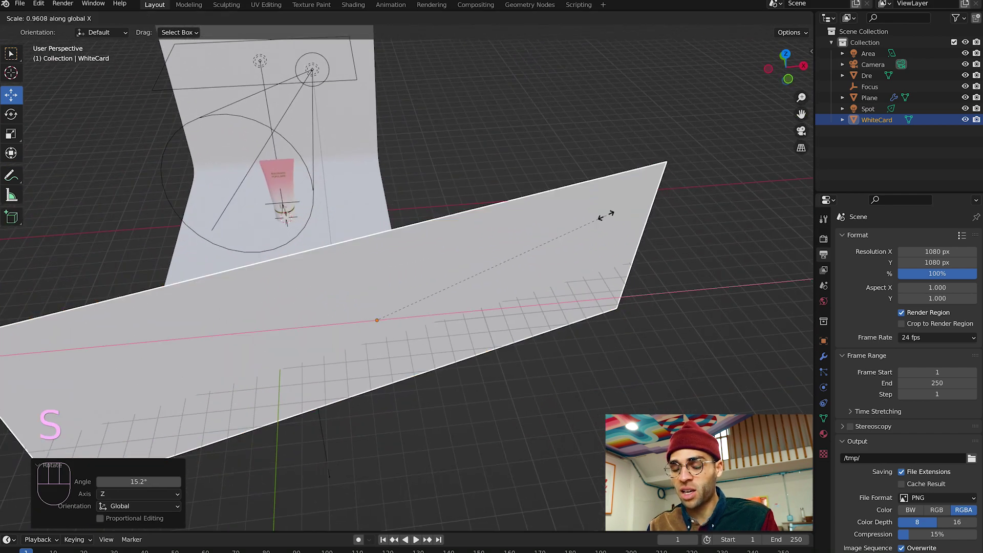
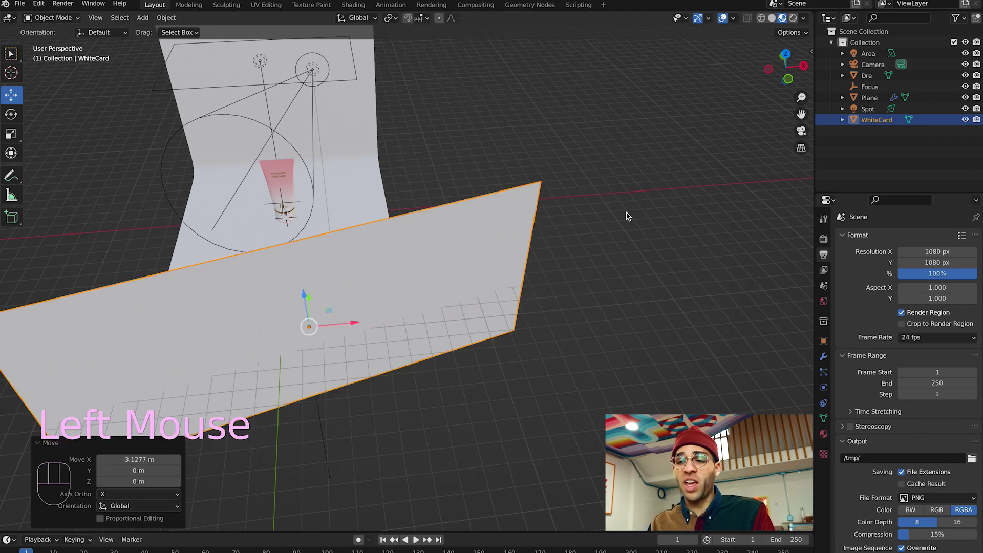
Step: Loop-cut the WhiteCard across its middle and prepare to move one edge
key("Tab")
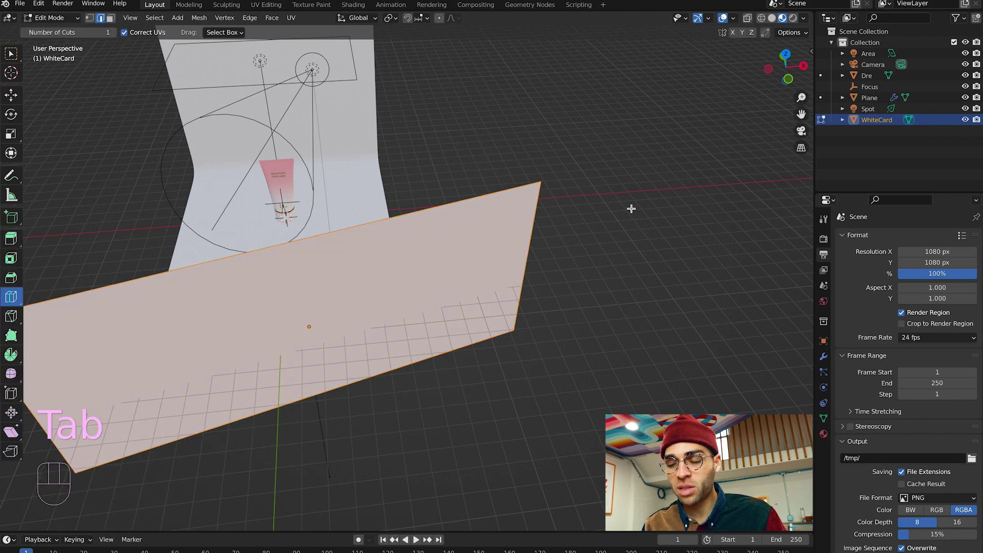
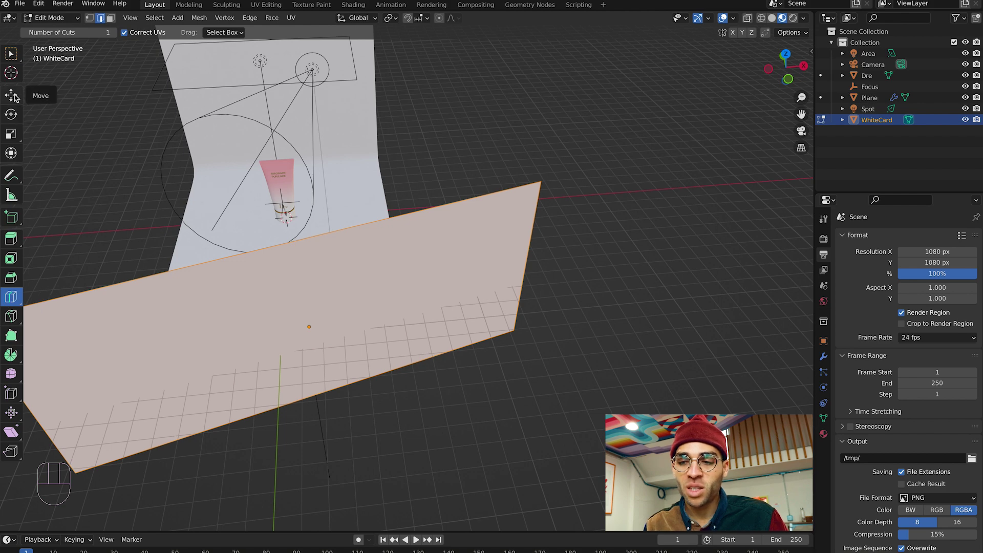
left_click(19, 97)
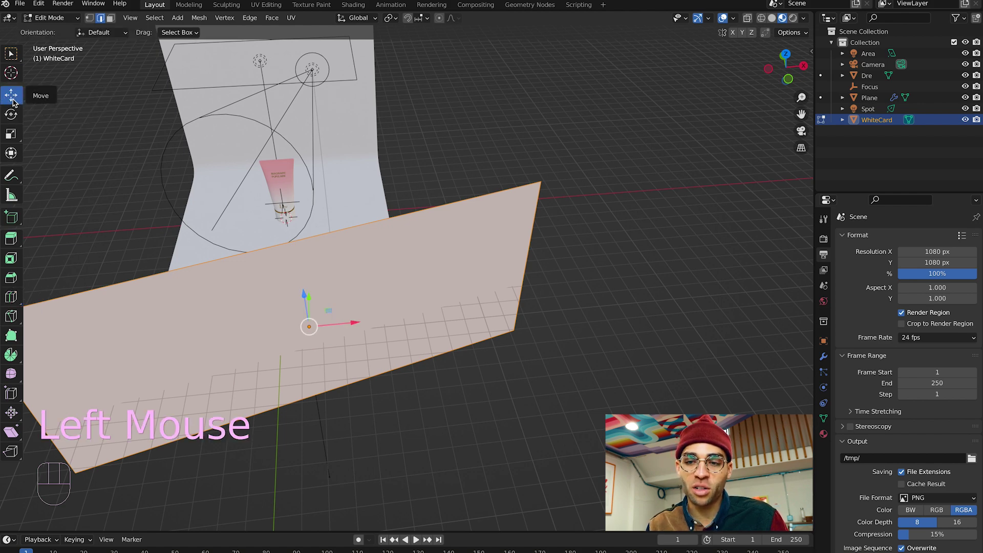
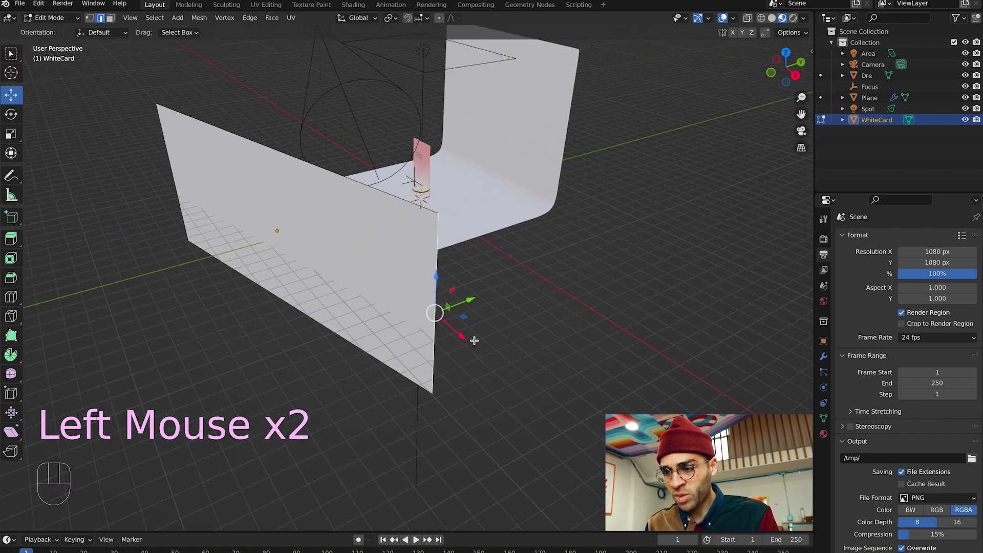
Step: Raise the cut edge along Y to fold the WhiteCard into an upright V-flat, back in Object Mode
key("e")
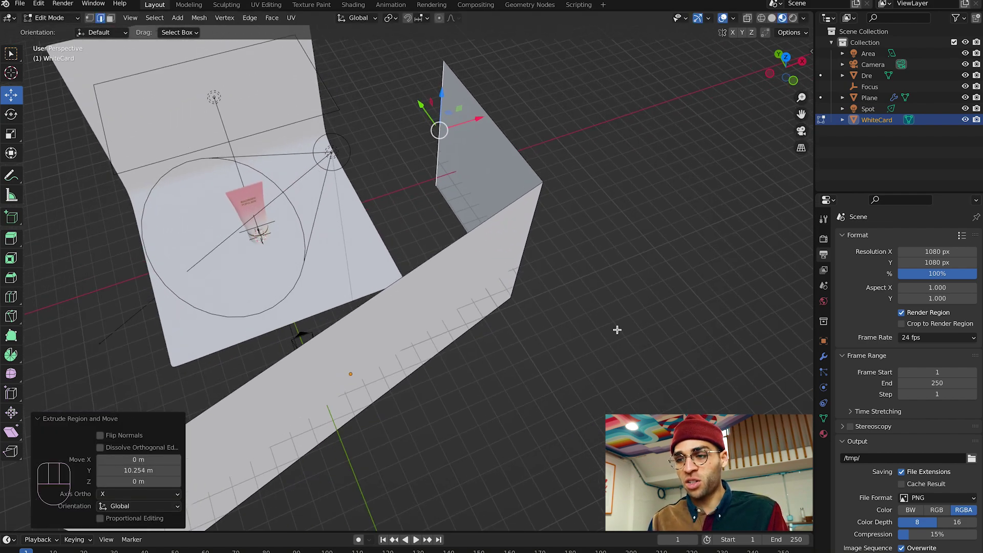
key("Tab")
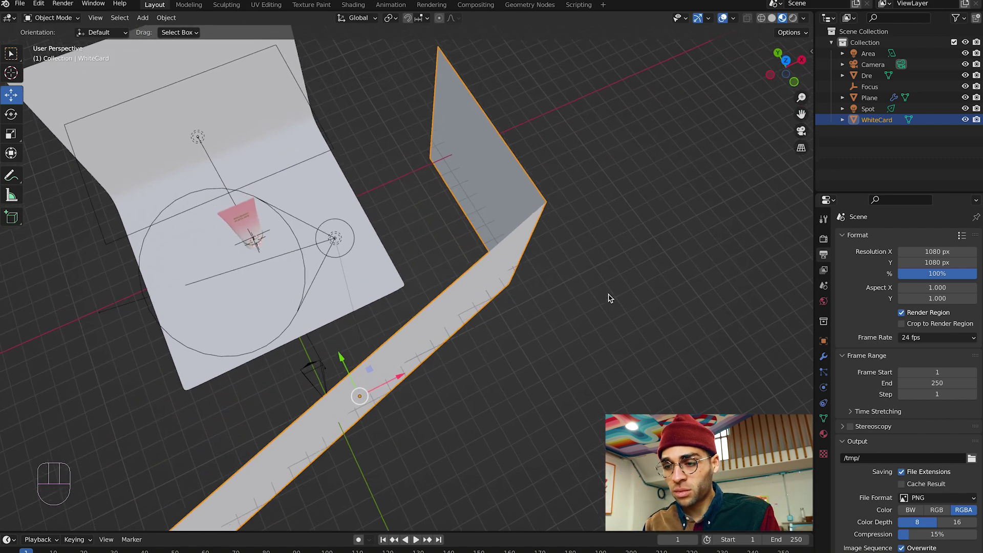
Step: Reselect the folded WhiteCard and move one panel's vertices outward to enlarge the fold
left_click(507, 233)
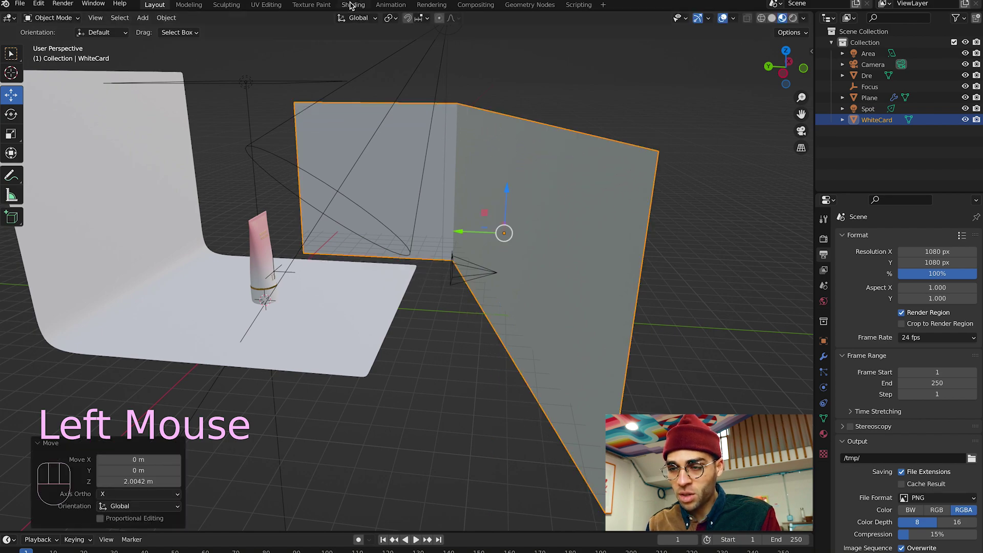
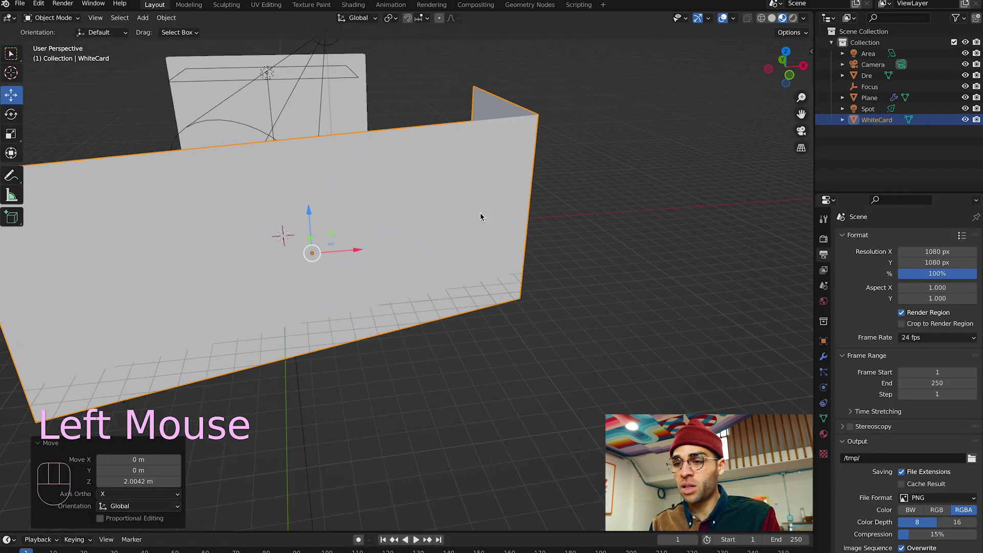
key("Tab")
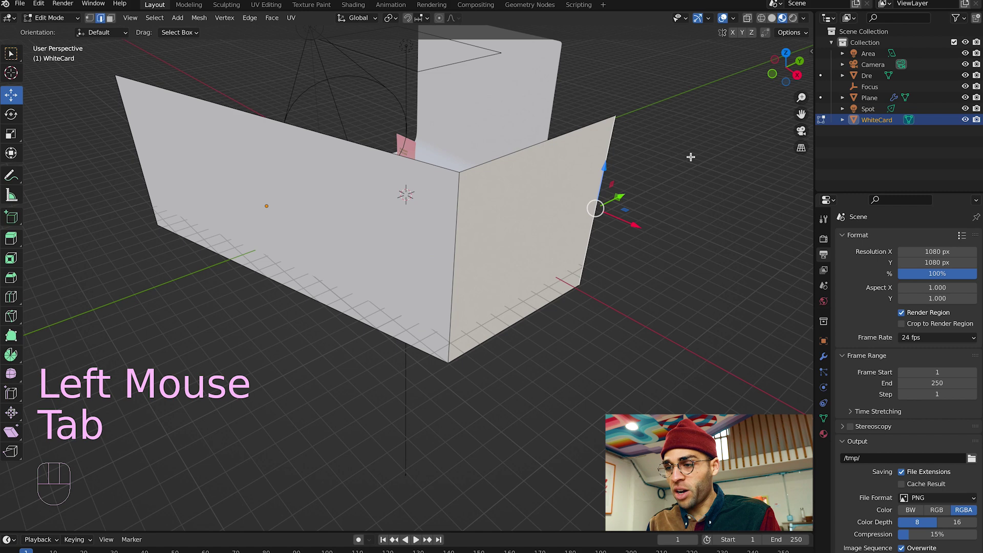